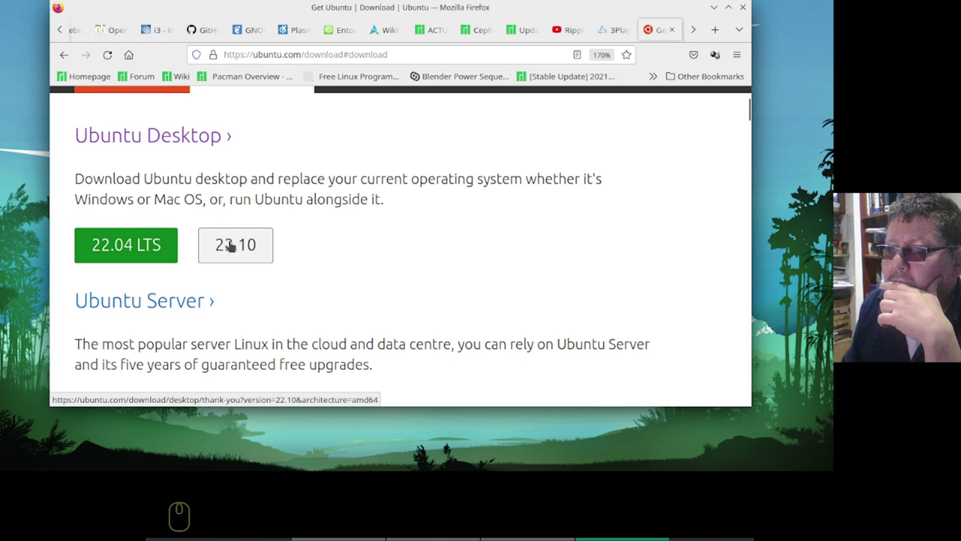
Start the Ubuntu 22.10 desktop ISO download from ubuntu.com/download.
drag(236, 244, 237, 244)
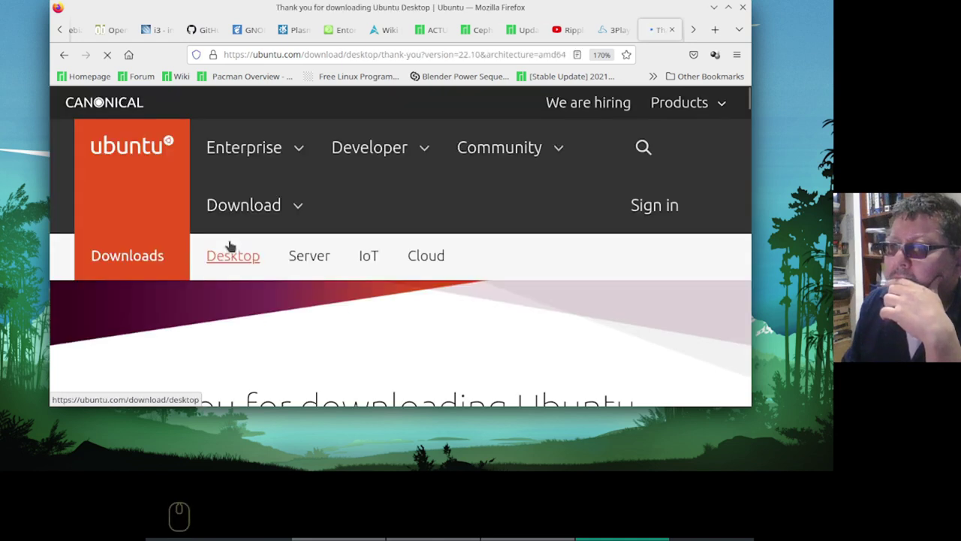
scroll(down, 3)
scroll(down, 3)
scroll(down, 3)
scroll(down, 3)
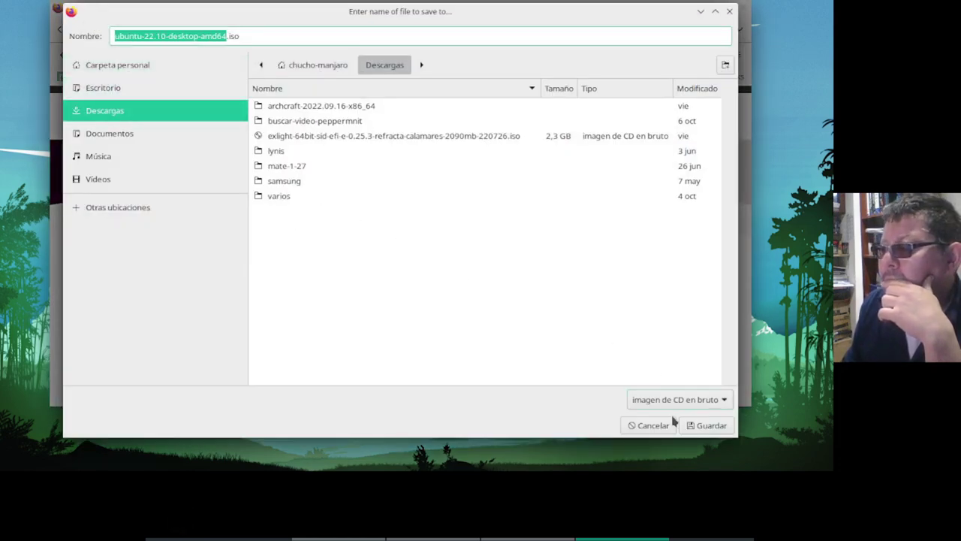
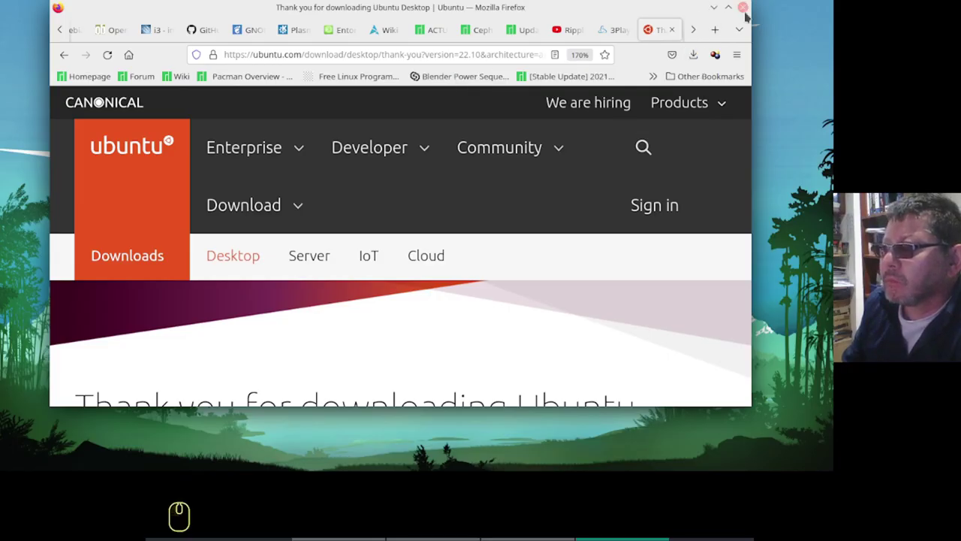
Begin creating a new virtual machine in the VirtualBox manager.
drag(751, 15, 432, 39)
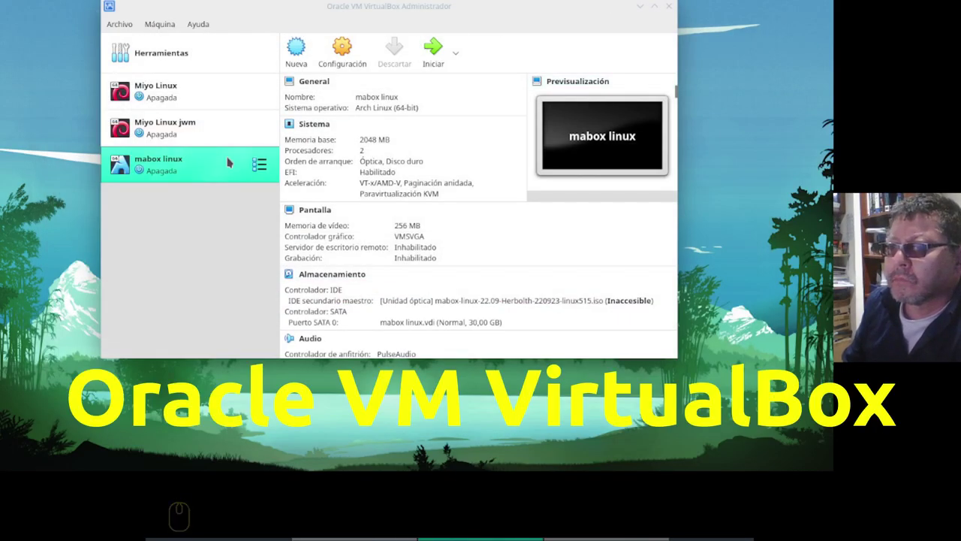
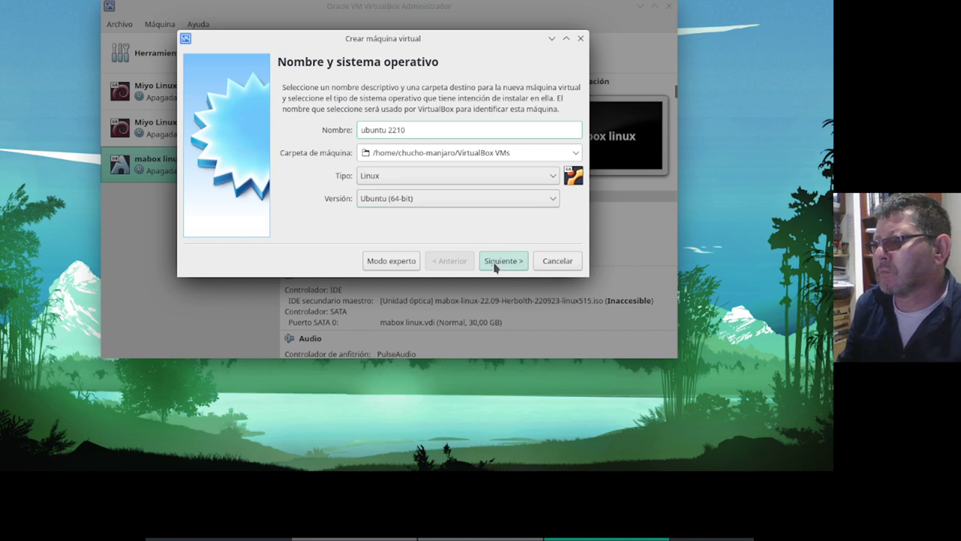
Assign the new machine 2048 MB of base memory.
drag(501, 264, 562, 177)
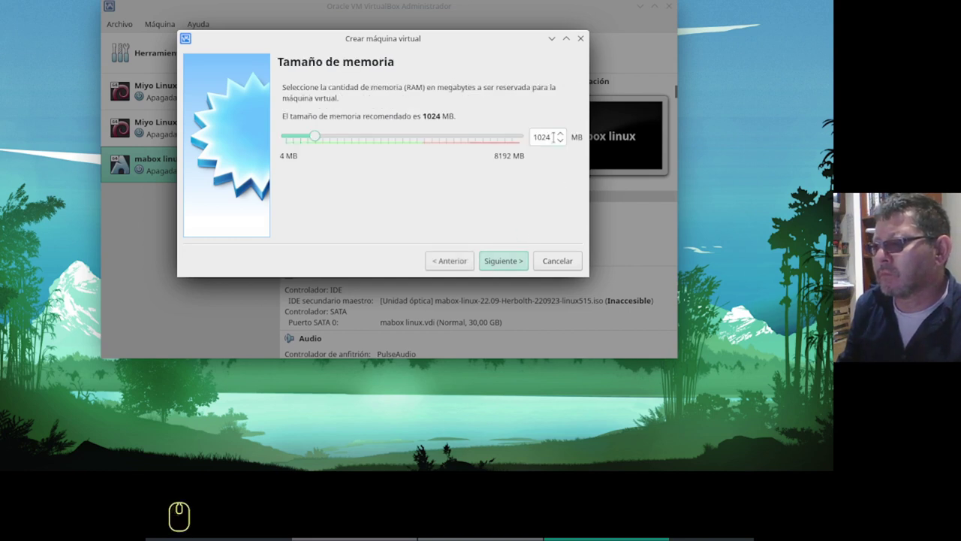
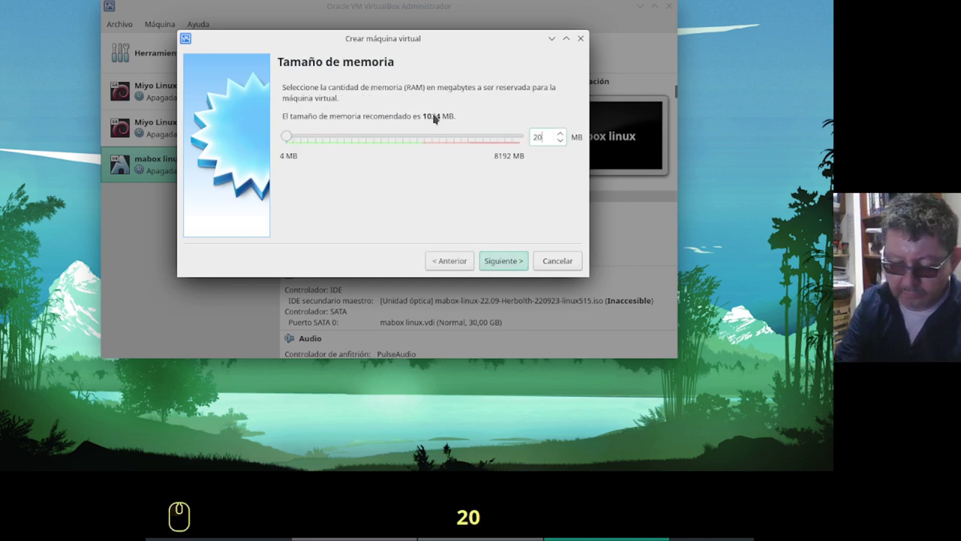
text(48)
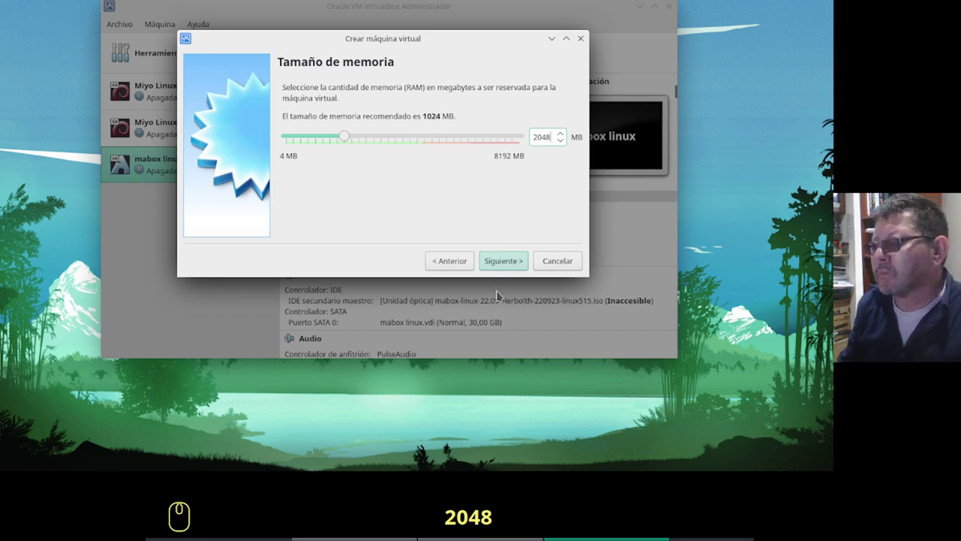
drag(505, 261, 505, 262)
Create a dynamically allocated VDI disk of 30 GB and finish the machine.
drag(505, 261, 505, 261)
drag(506, 261, 505, 261)
drag(505, 261, 558, 157)
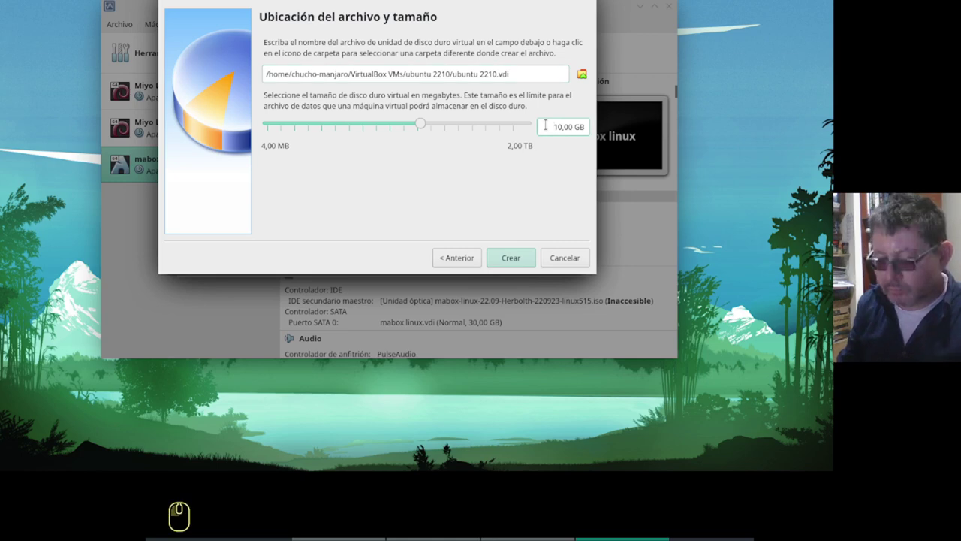
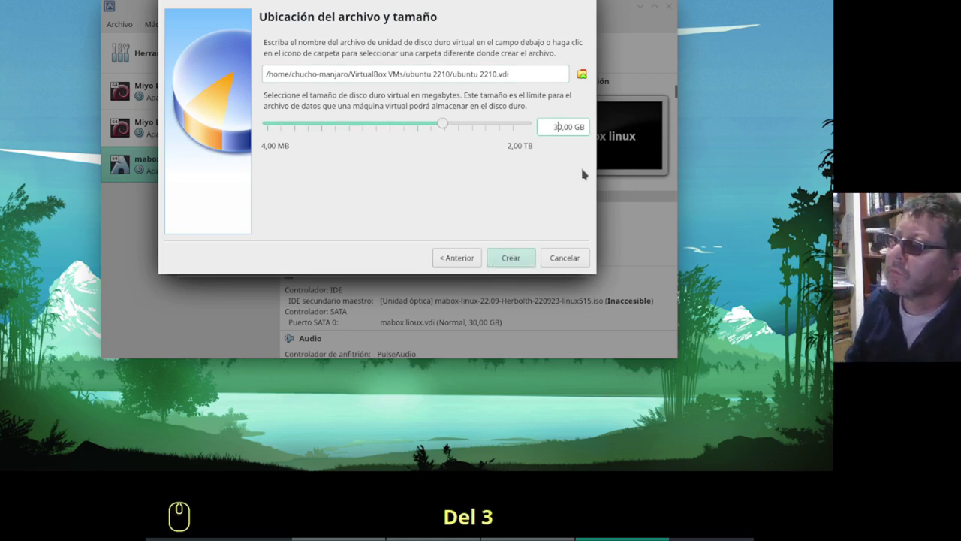
drag(517, 259, 517, 260)
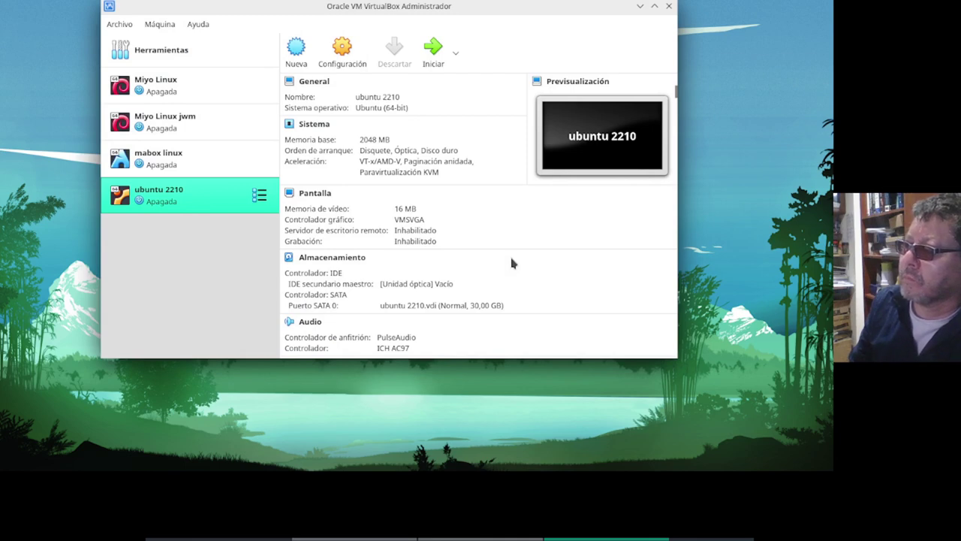
Give ubuntu 2210 two processors and raise its video memory to the maximum.
drag(346, 60, 347, 60)
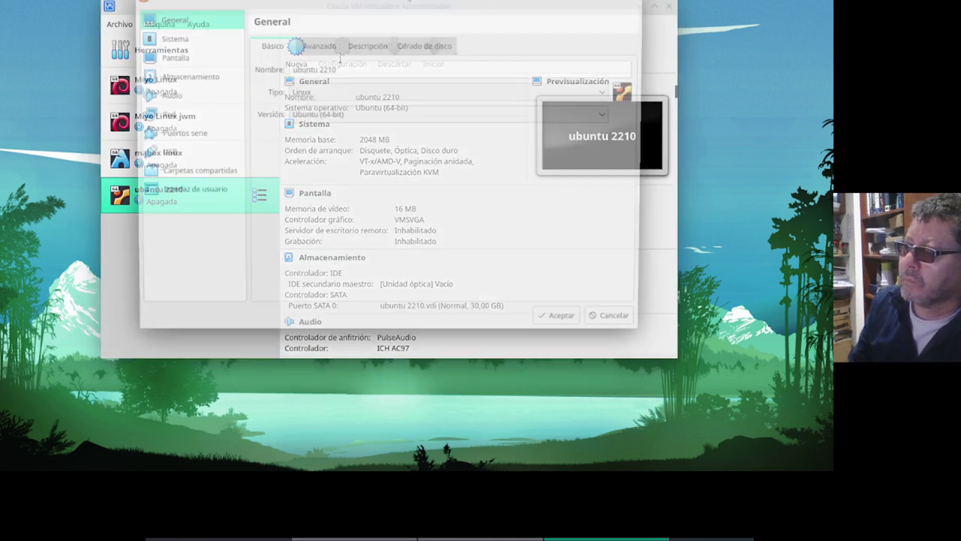
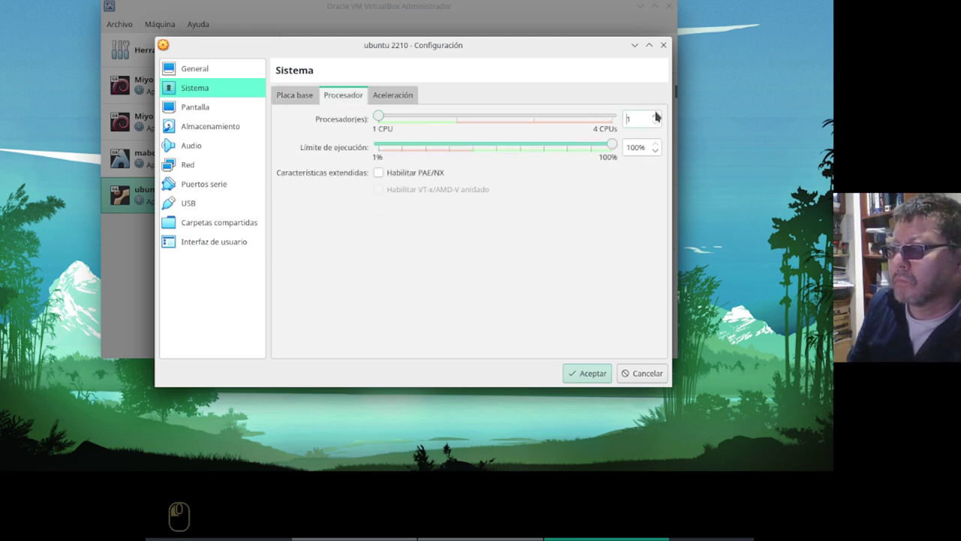
drag(661, 114, 336, 120)
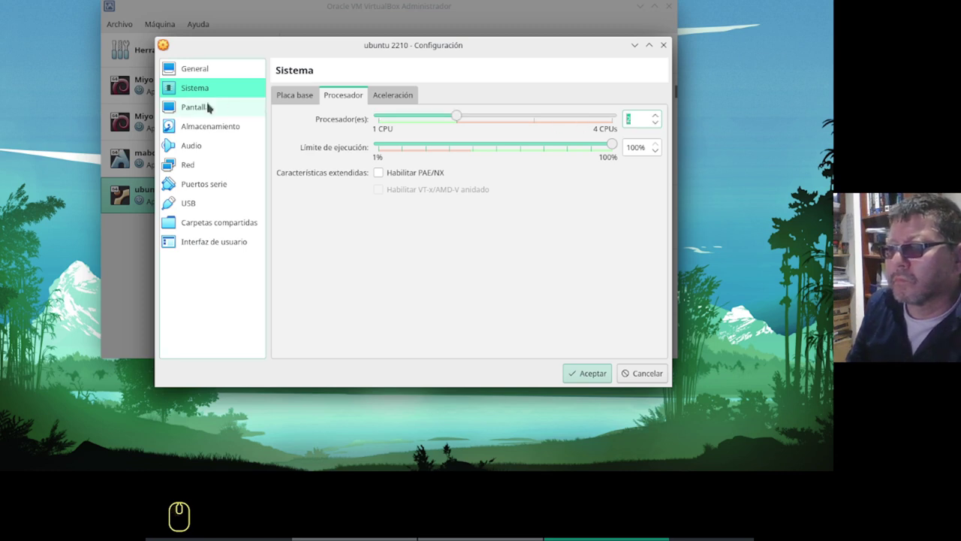
drag(204, 110, 205, 110)
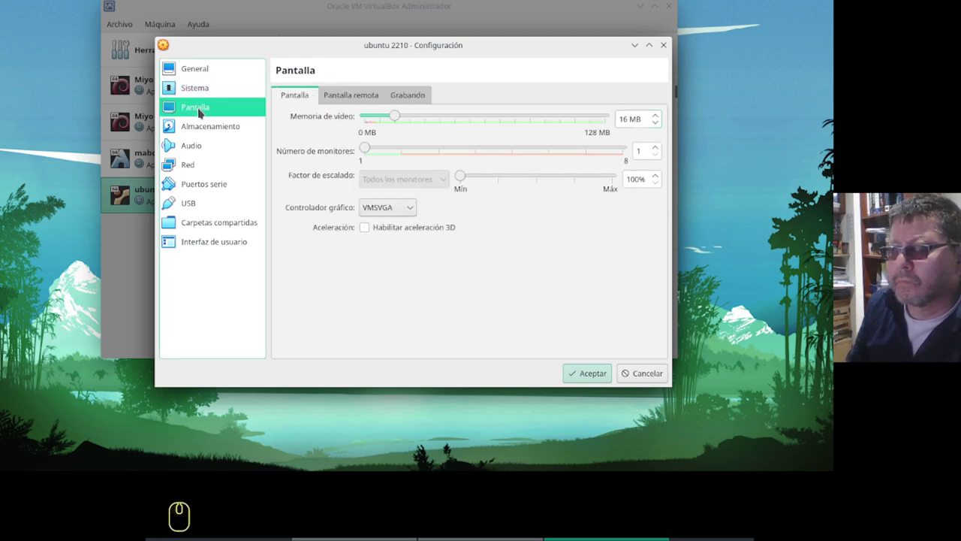
drag(403, 117, 333, 145)
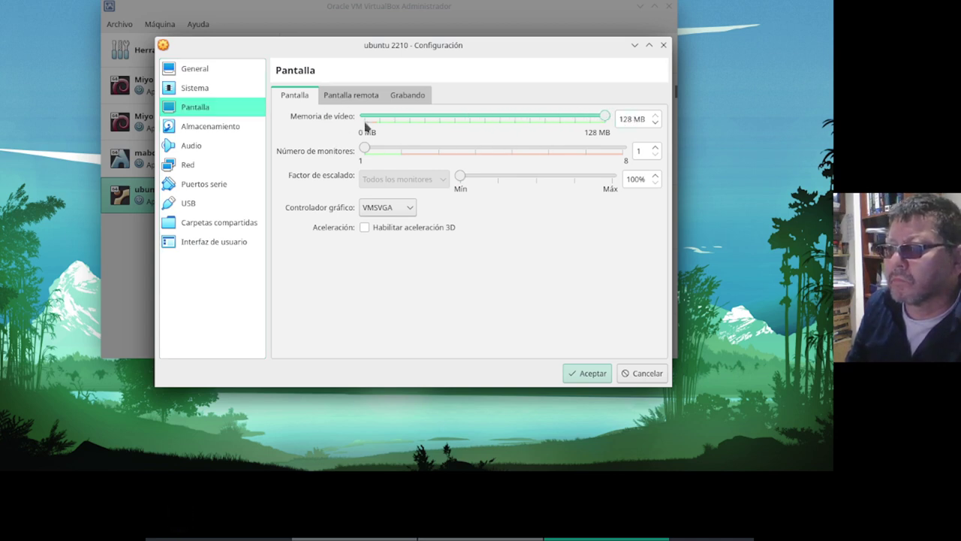
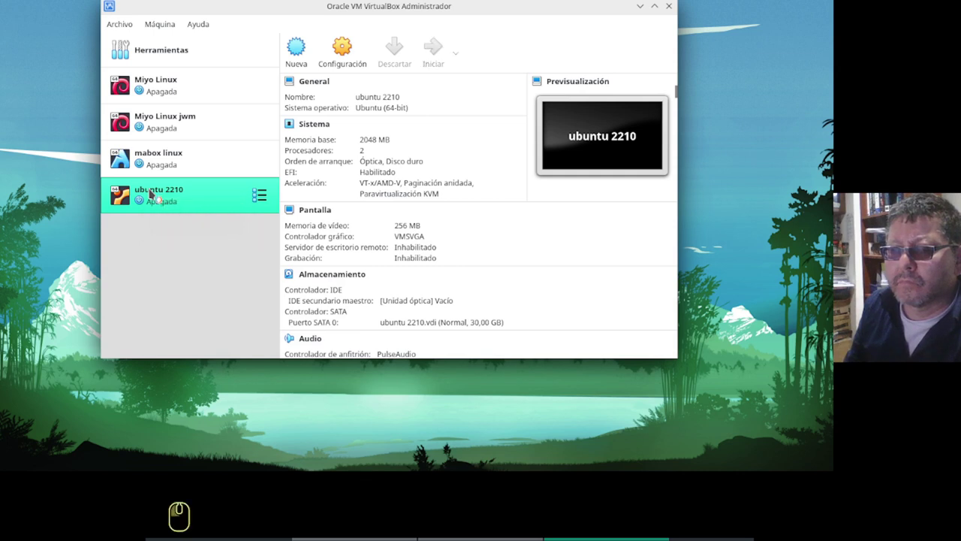
Start ubuntu 2210 with ubuntu-22.10-desktop-amd64.iso as the optical startup disk.
drag(130, 197, 360, 180)
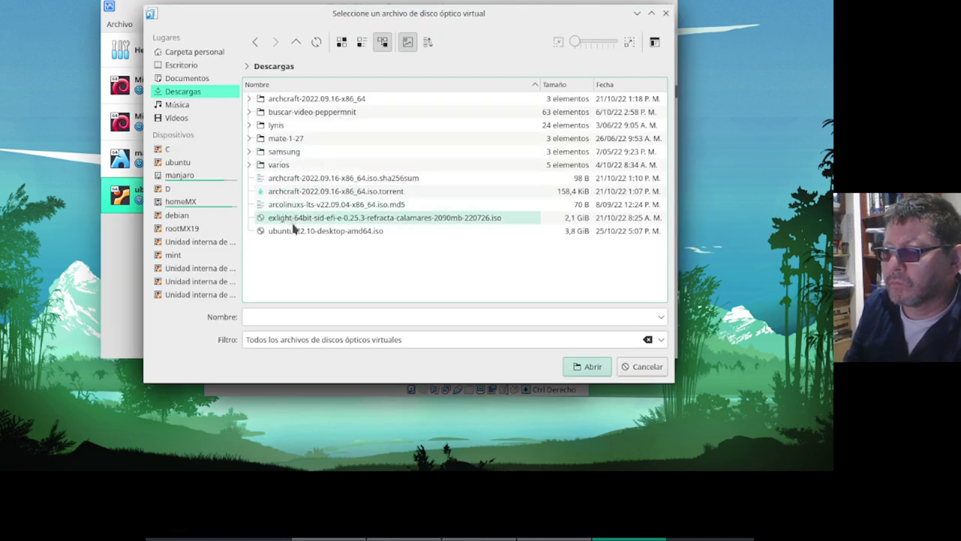
drag(297, 232, 598, 373)
drag(597, 373, 528, 316)
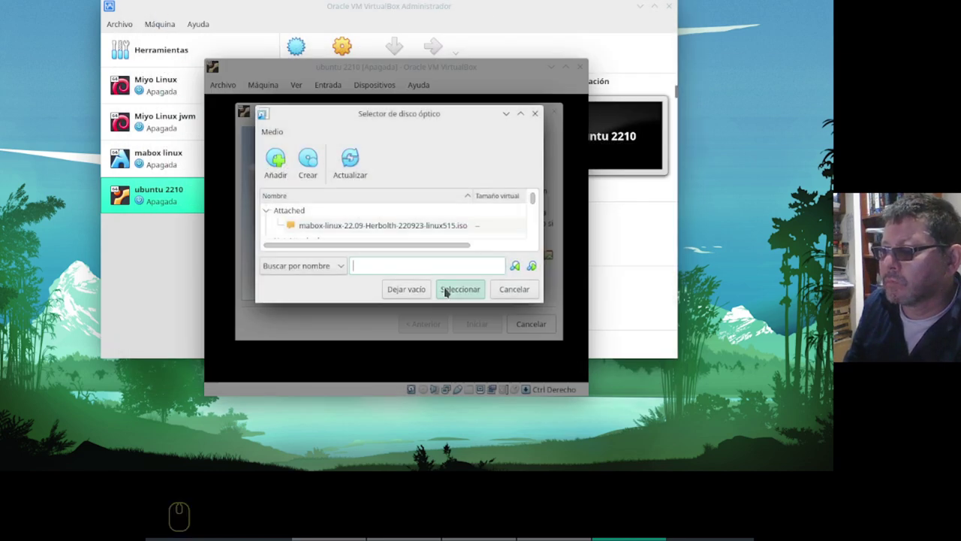
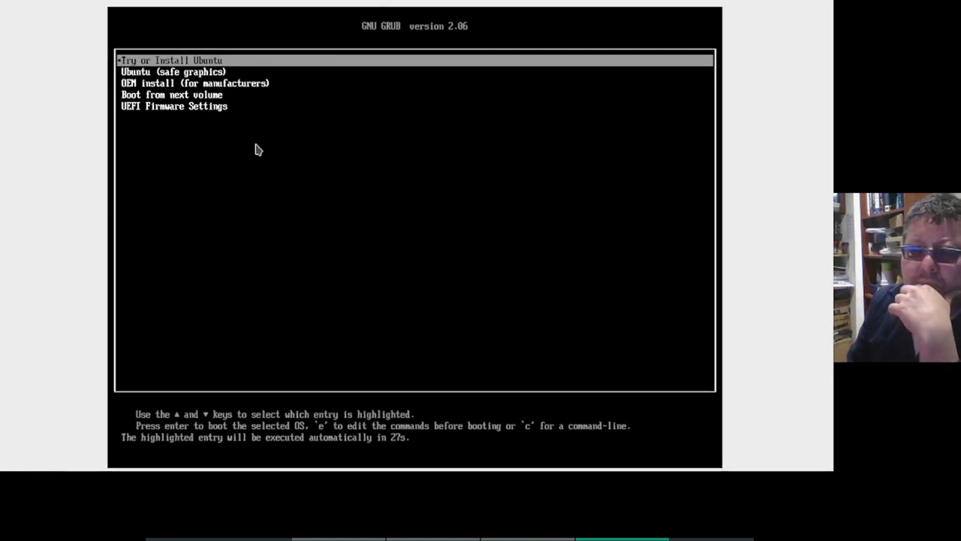
Boot the Try or Install Ubuntu entry from the GRUB menu.
key(Return)
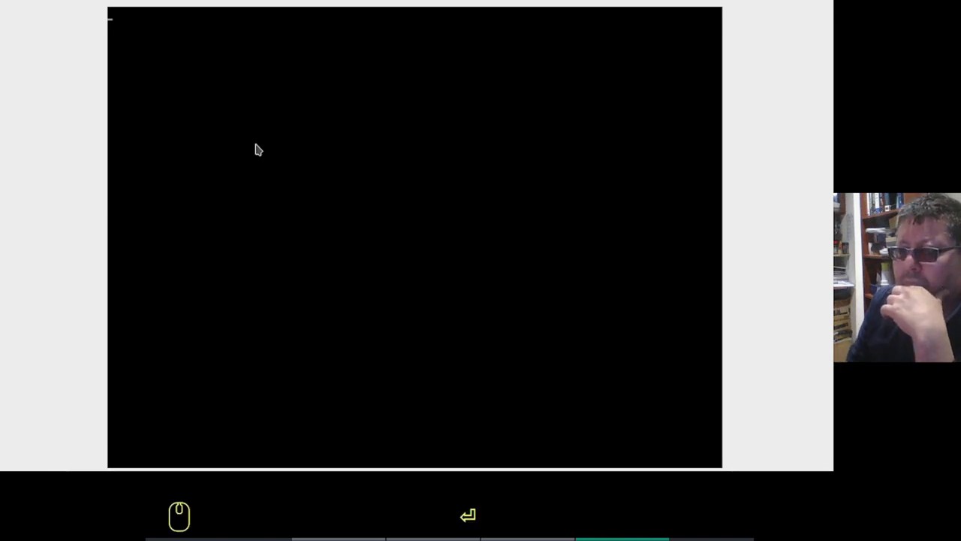
key(Return)
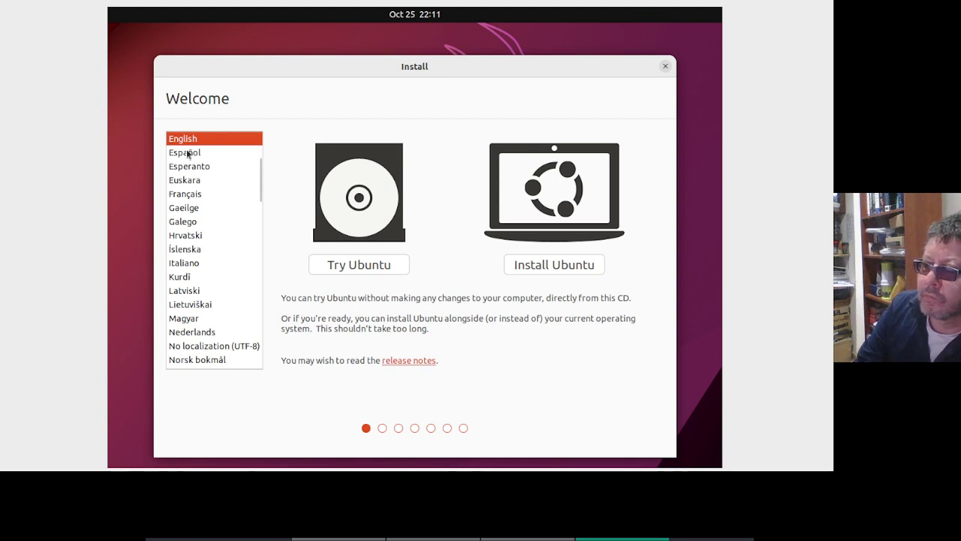
Select Español as the installer language.
drag(187, 154, 187, 154)
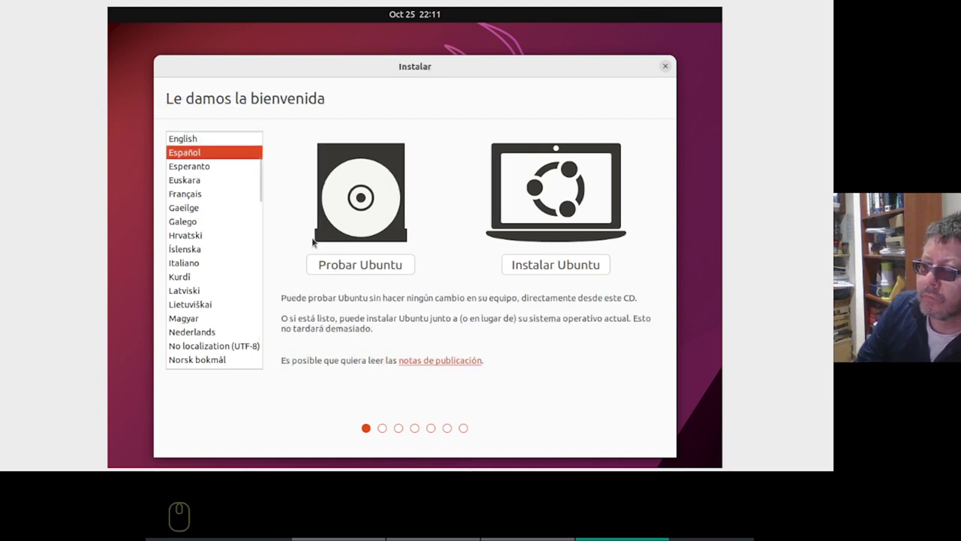
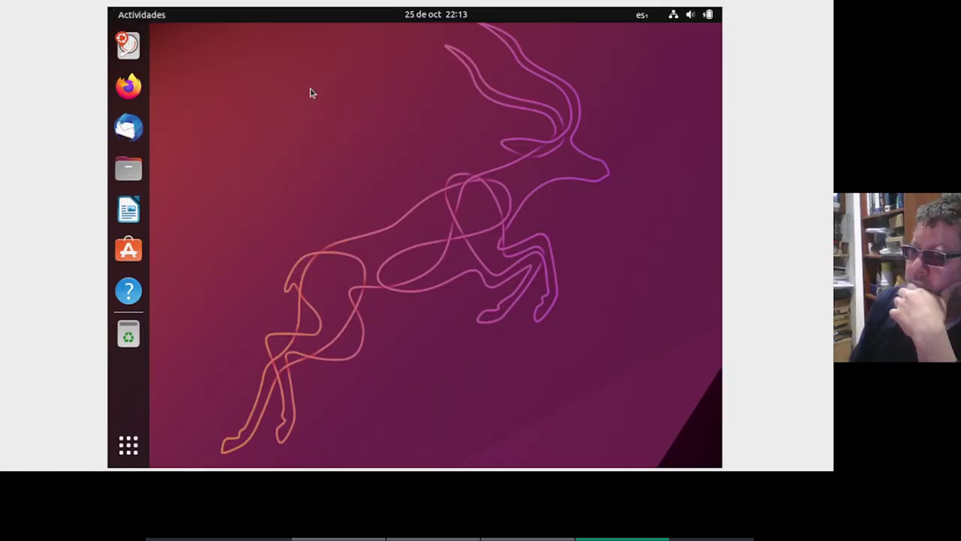
Show all applications from the live desktop's dock.
drag(129, 452, 129, 451)
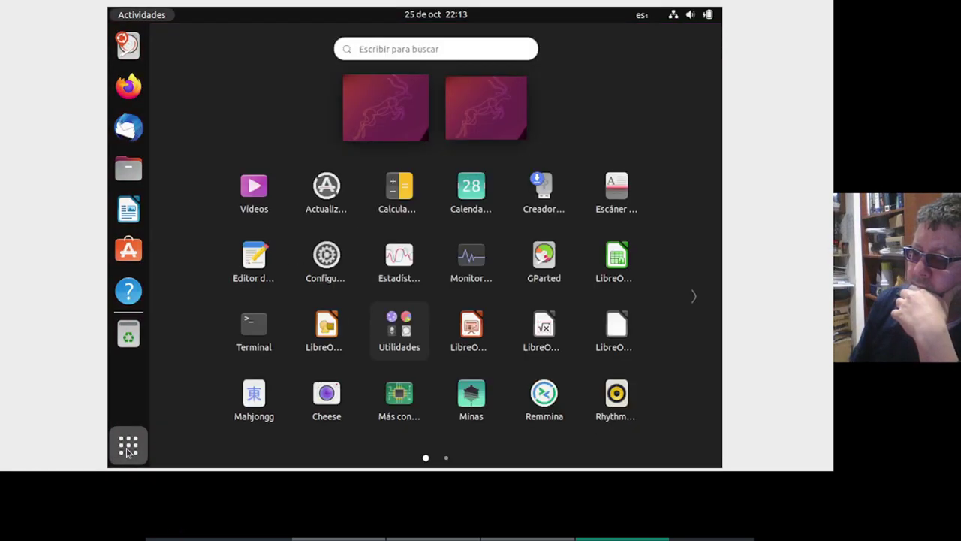
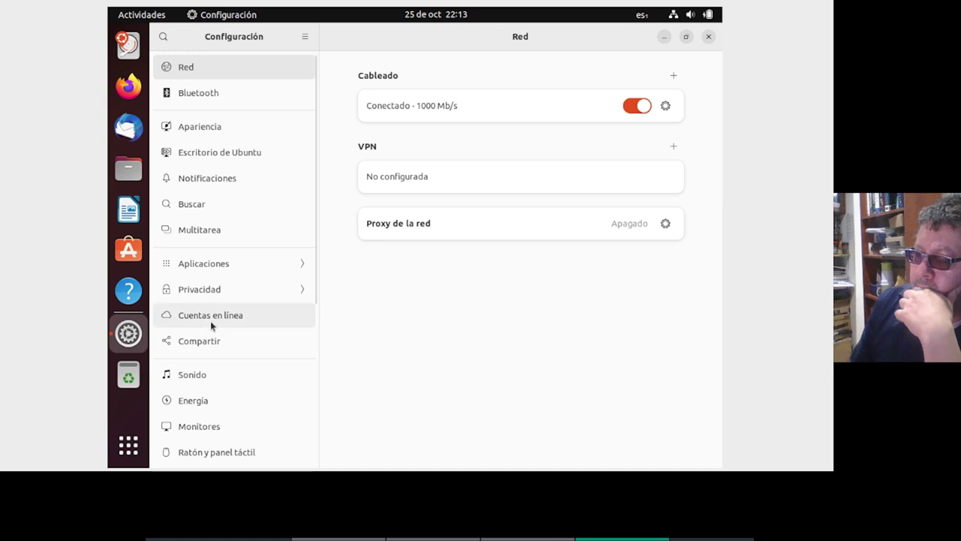
Set the Monitores resolution to 1360 × 768 (16:9) and apply it.
scroll(down, 3)
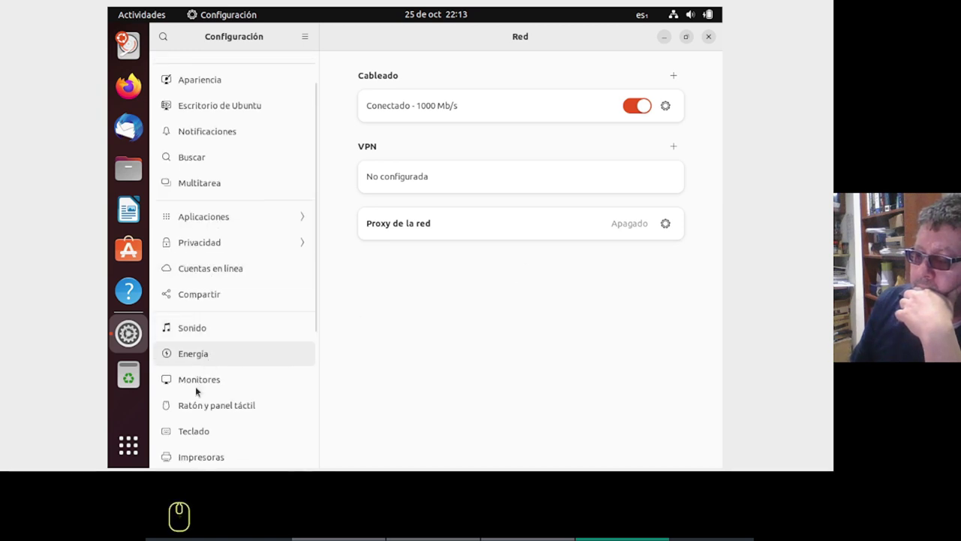
drag(196, 392, 196, 392)
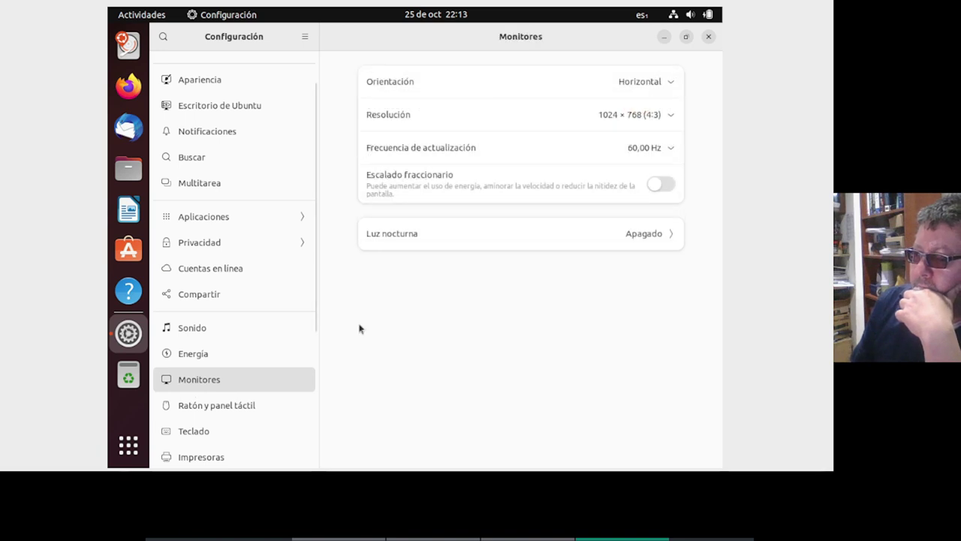
drag(676, 119, 675, 119)
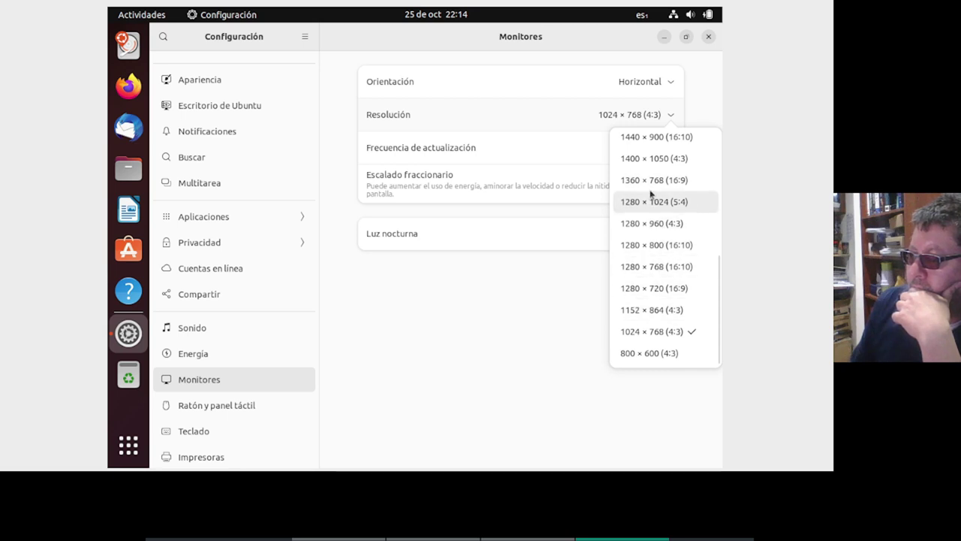
drag(643, 182, 694, 50)
drag(690, 41, 692, 39)
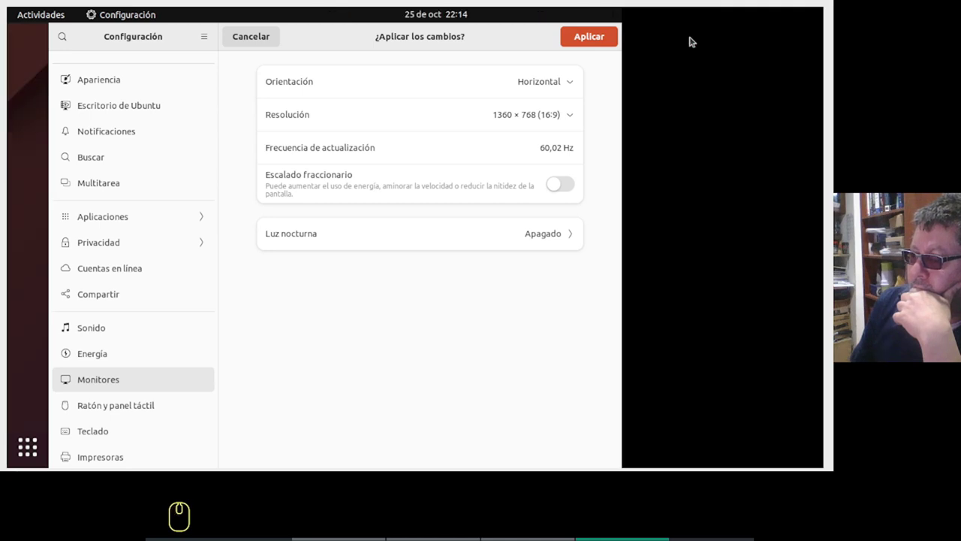
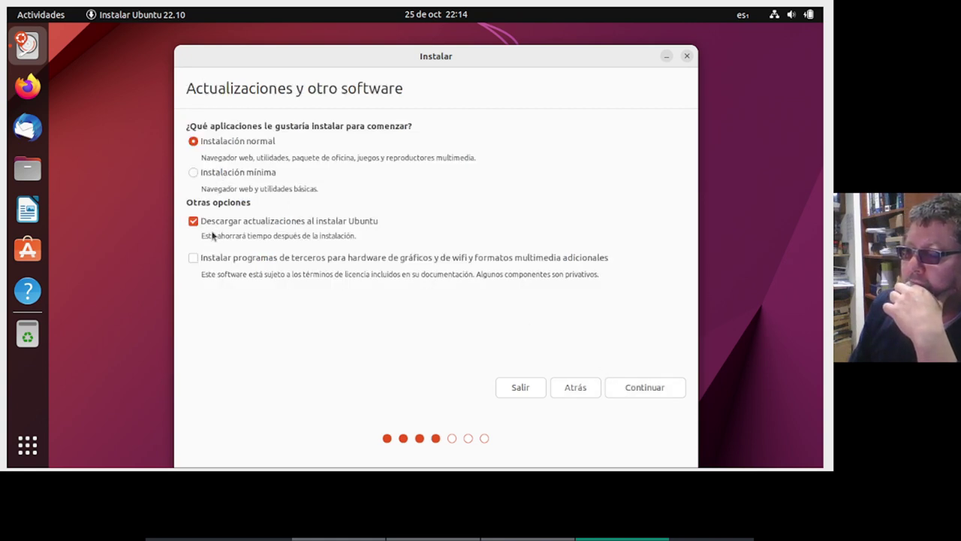
Include third-party drivers and media formats in the installation.
drag(193, 263, 306, 268)
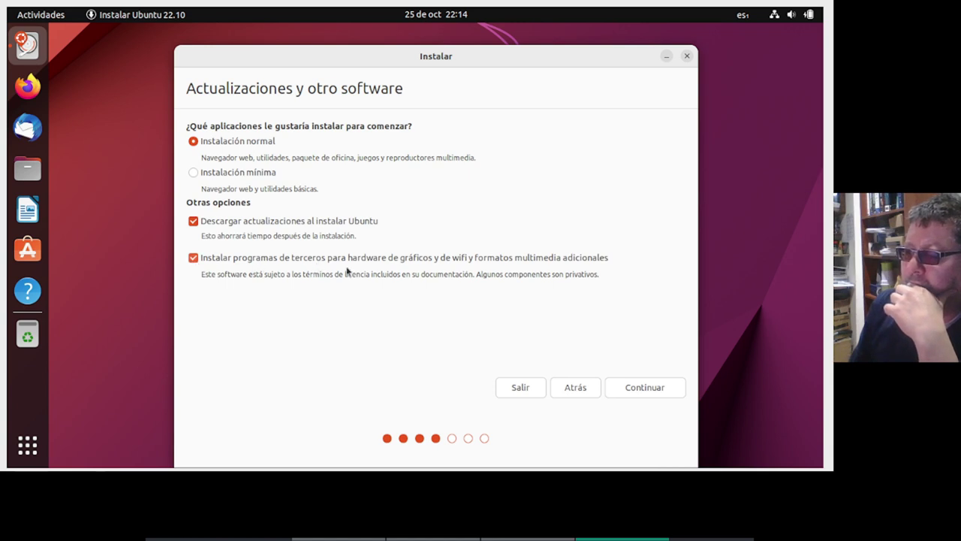
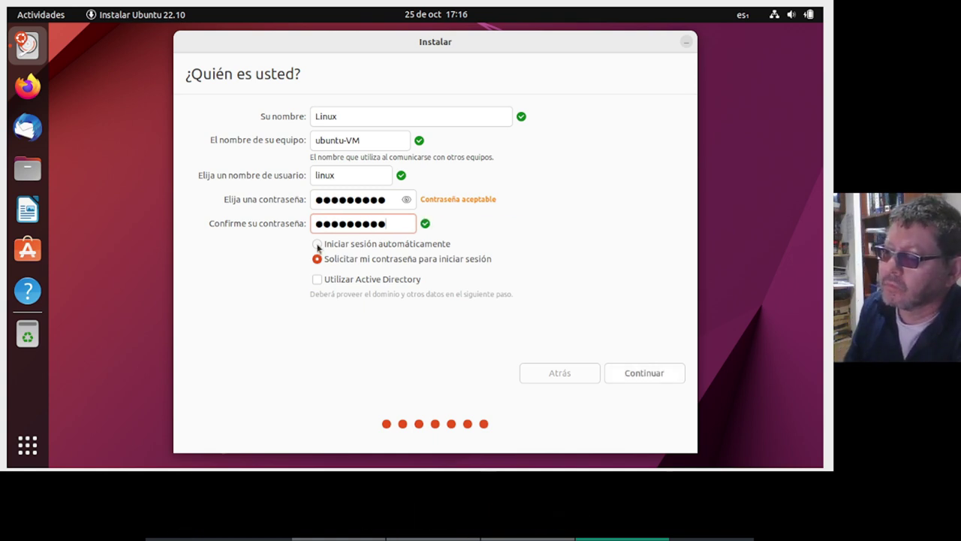
Enable 'Iniciar sesión automáticamente' for user linux and continue the installation.
drag(317, 249, 359, 248)
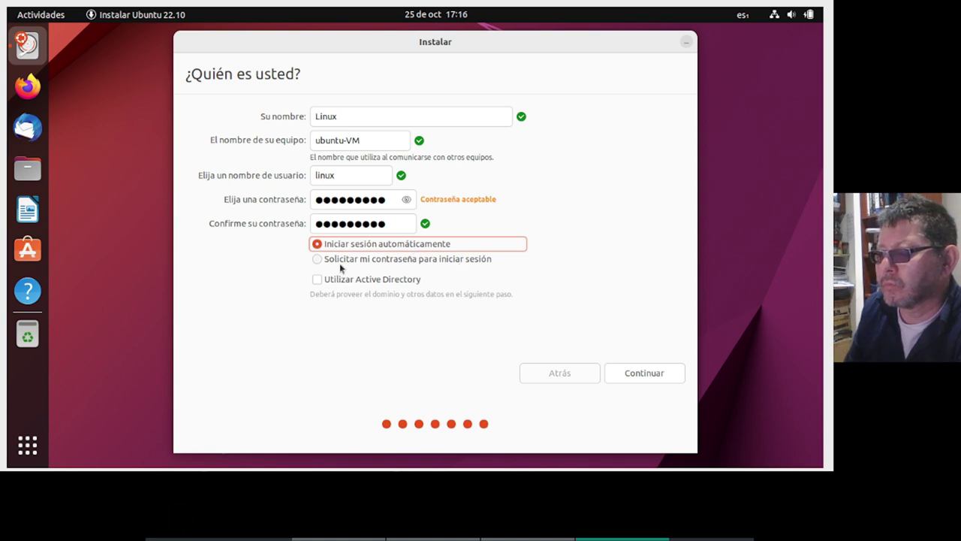
drag(635, 381, 641, 371)
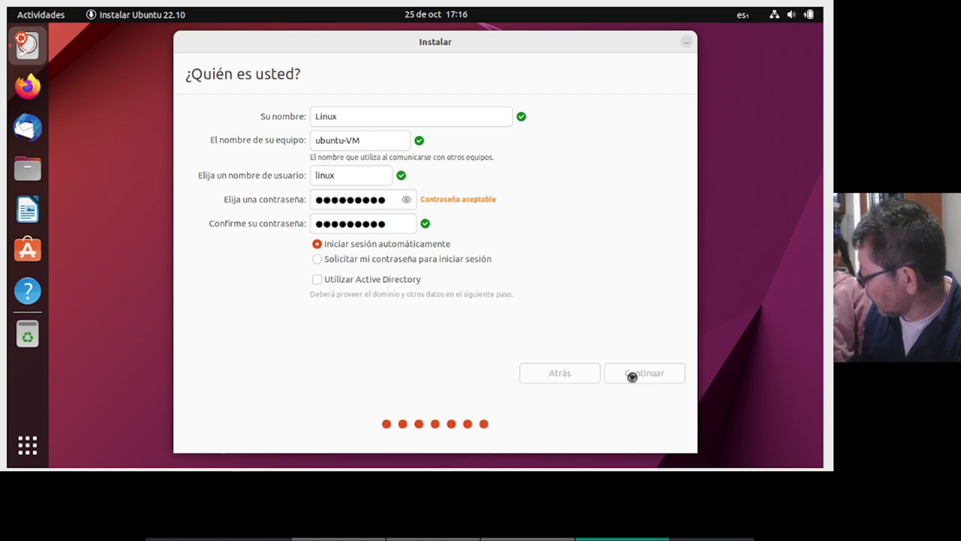
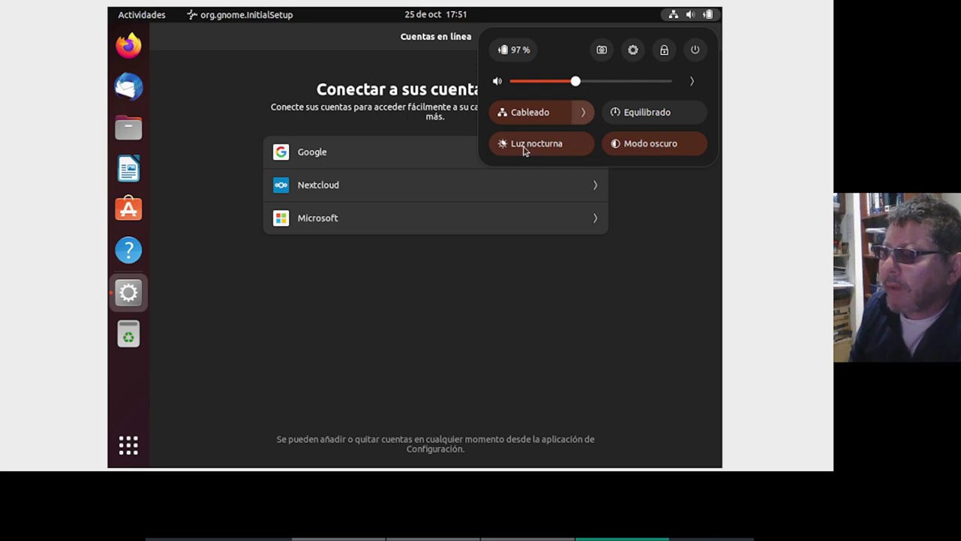
Turn off Luz nocturna and go to the Monitores settings.
drag(525, 150, 525, 150)
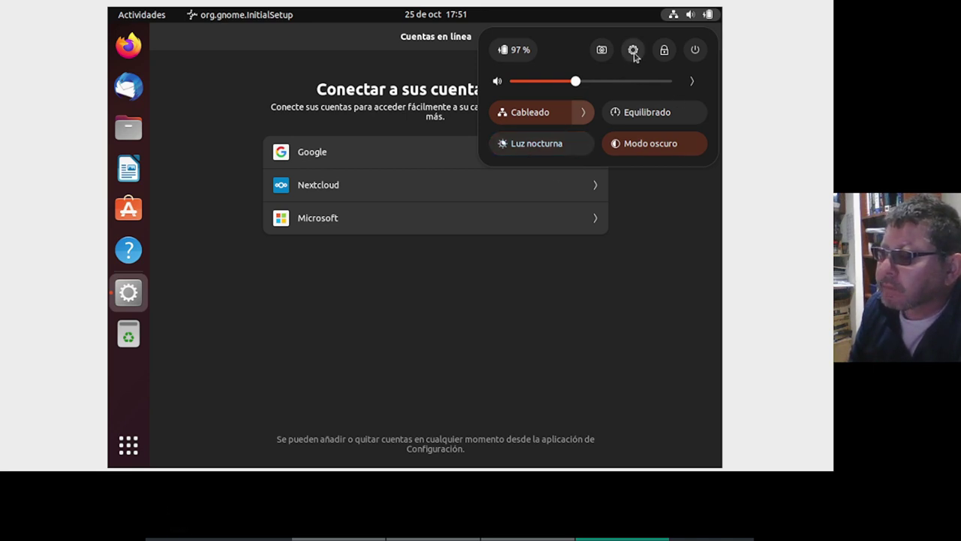
drag(637, 56, 635, 57)
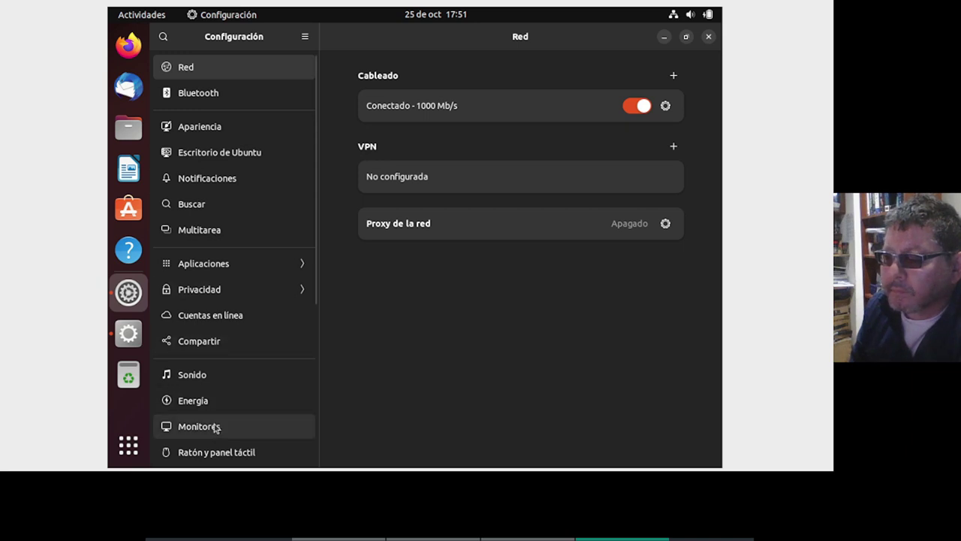
drag(213, 429, 216, 425)
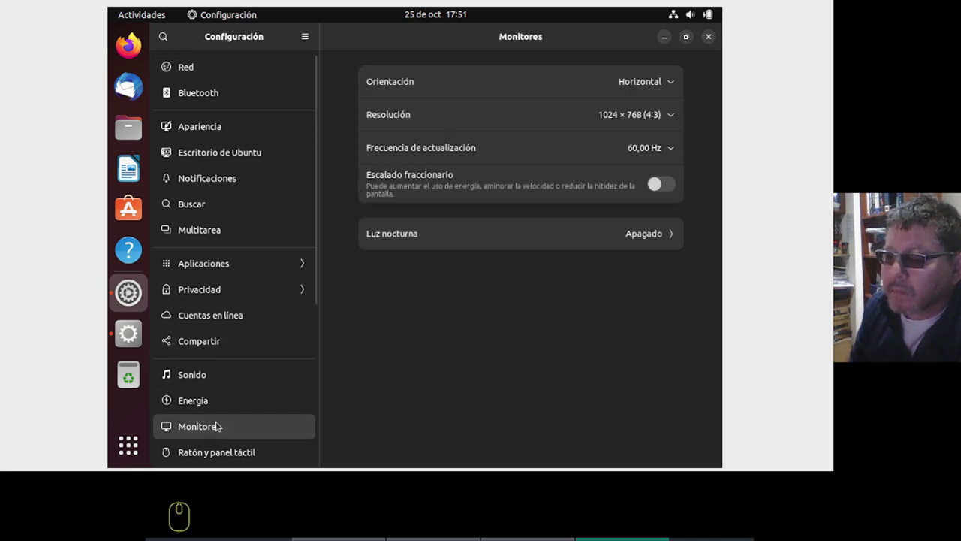
Set the display resolution to 1360 × 768 (16:9), apply it and keep the changes.
drag(639, 116, 615, 201)
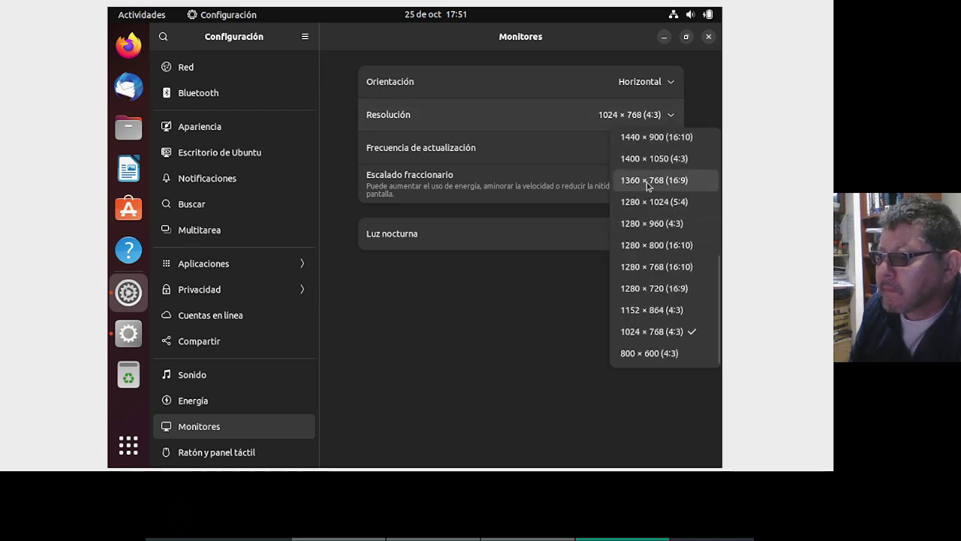
drag(647, 187, 678, 51)
drag(681, 45, 679, 47)
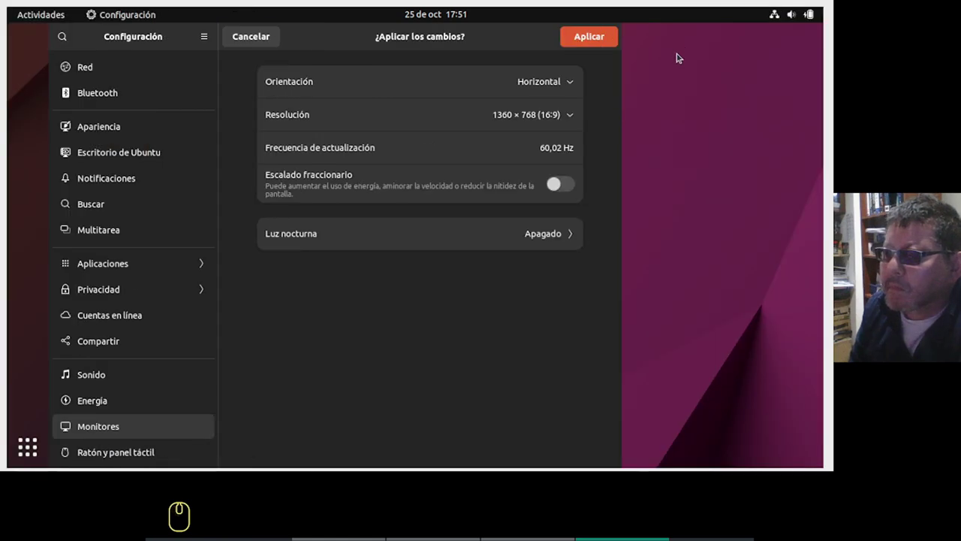
drag(475, 284, 753, 162)
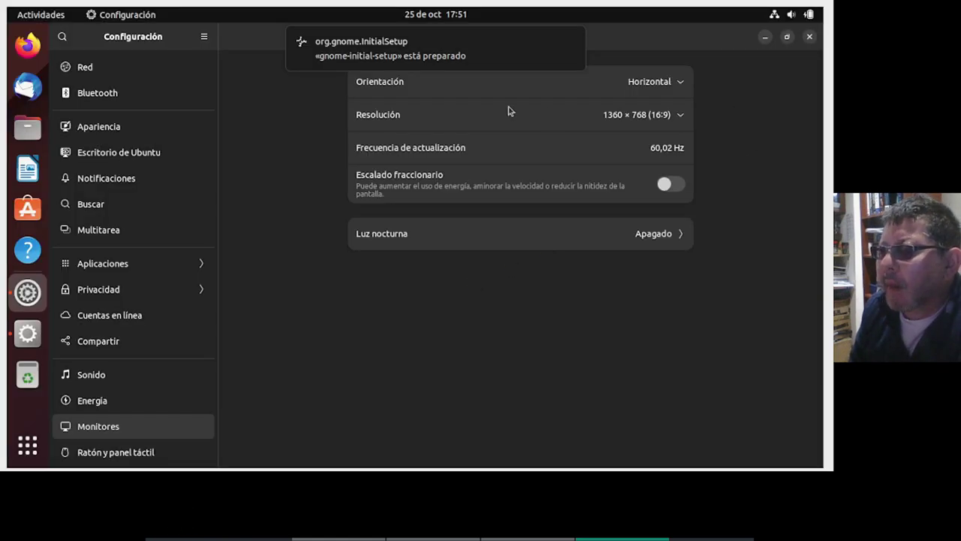
Skip online accounts and pass the Ubuntu reporting and location privacy pages.
drag(810, 40, 776, 76)
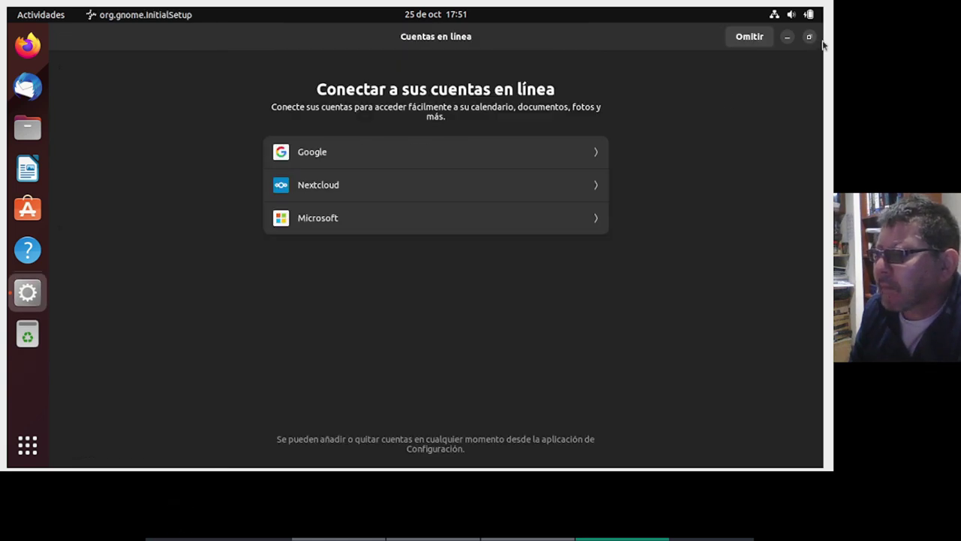
drag(750, 44, 750, 44)
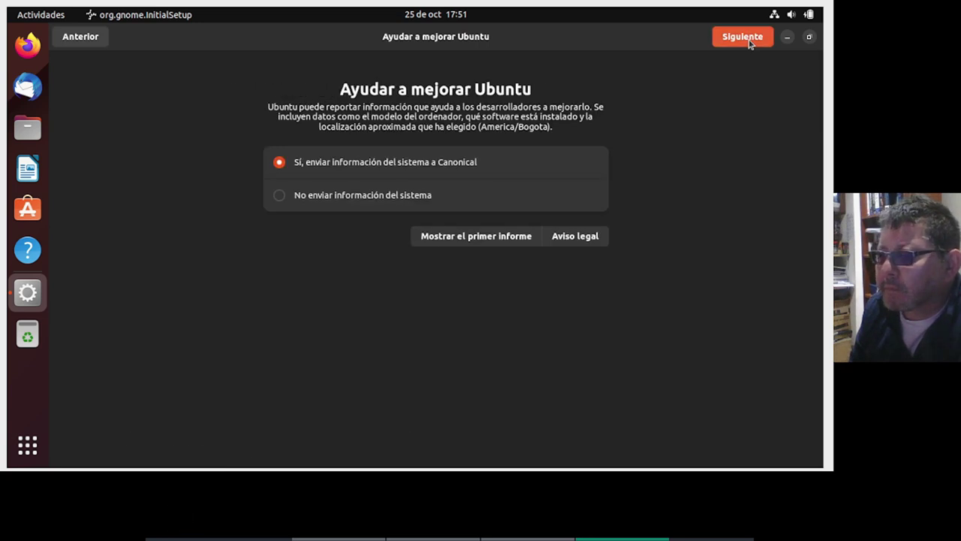
drag(749, 43, 749, 44)
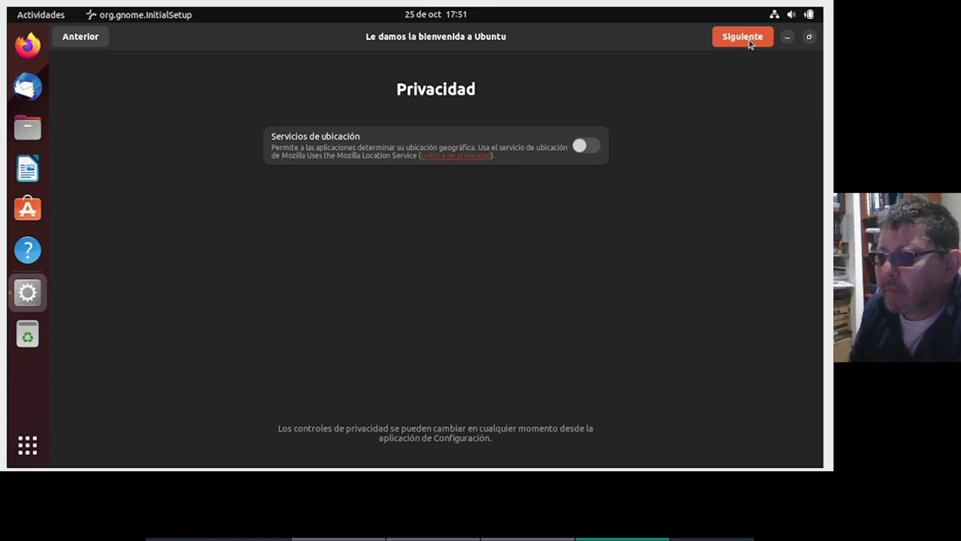
click(750, 43)
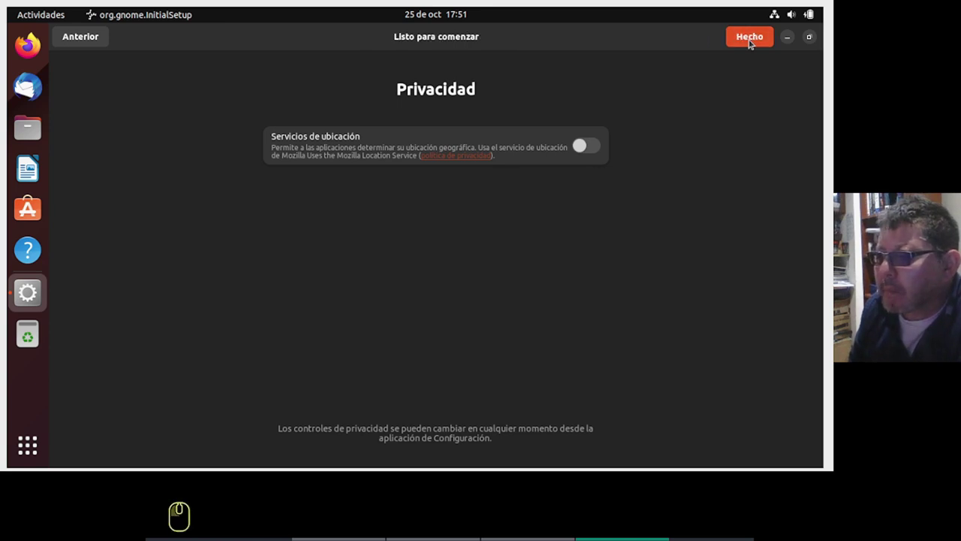
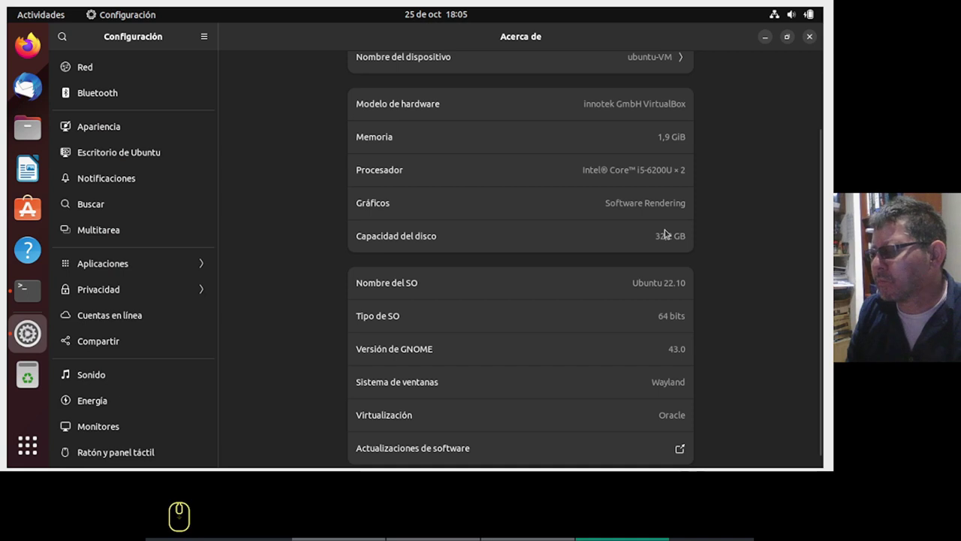
scroll(down, 3)
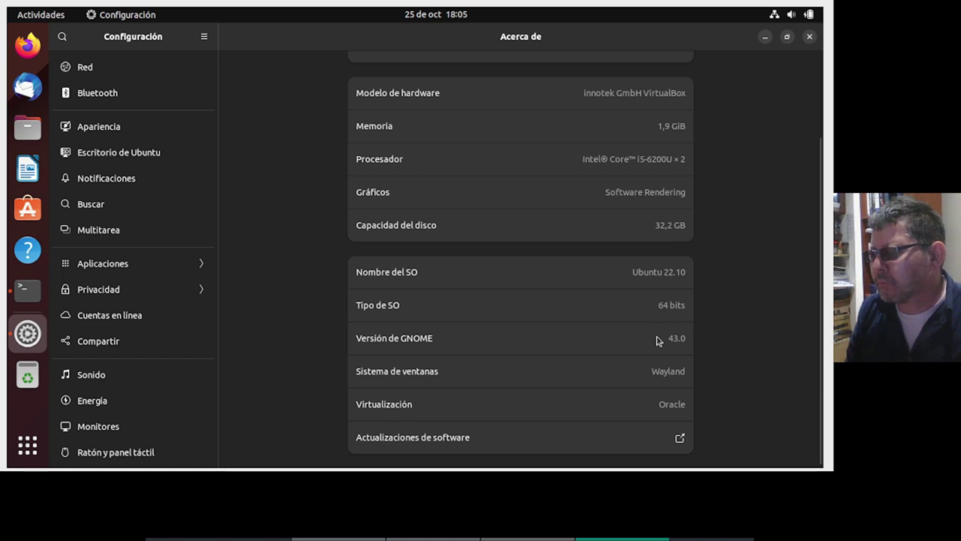
scroll(up, 3)
scroll(up, 3)
scroll(up, 3)
scroll(up, 3)
scroll(down, 3)
Power off Ubuntu from the system menu with Apagar and confirm the shutdown.
drag(814, 16, 776, 77)
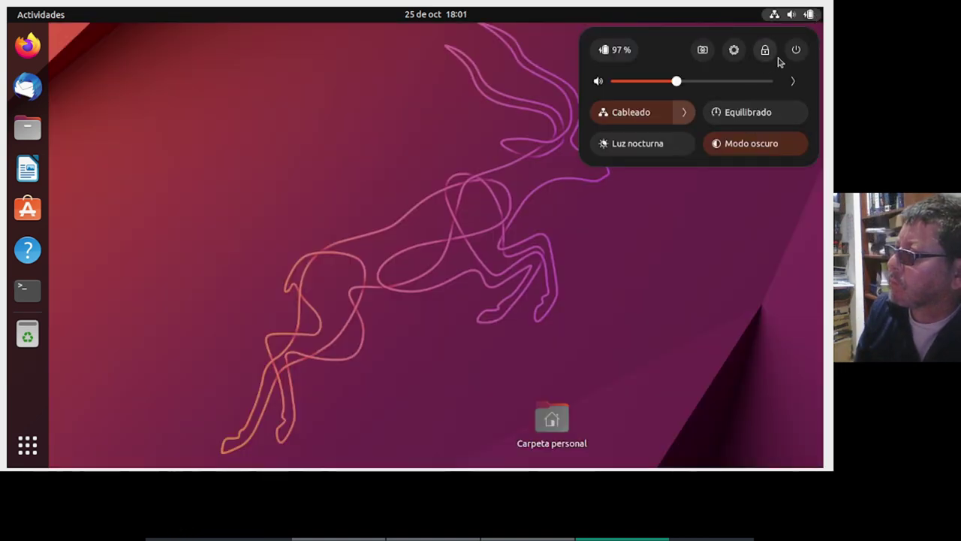
drag(803, 53, 671, 136)
drag(633, 174, 511, 196)
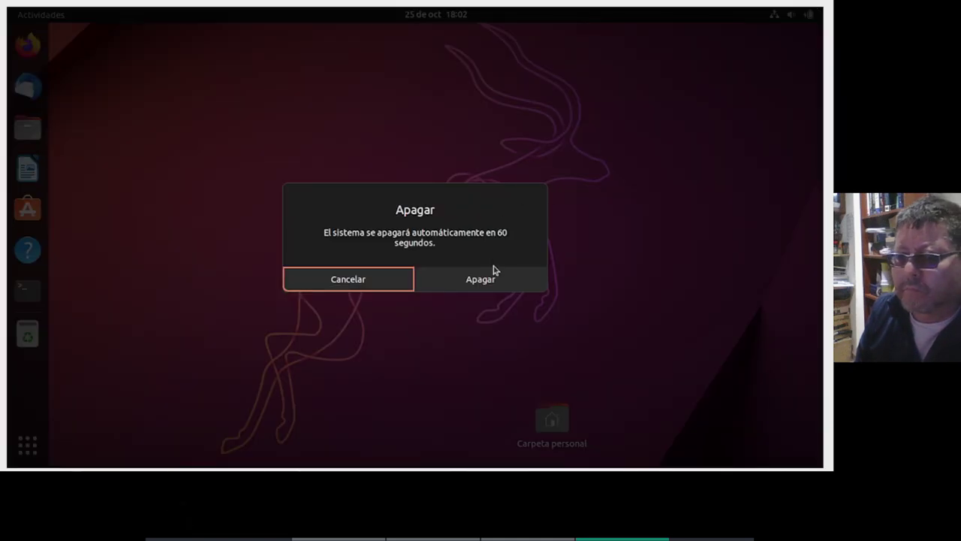
drag(489, 285, 489, 284)
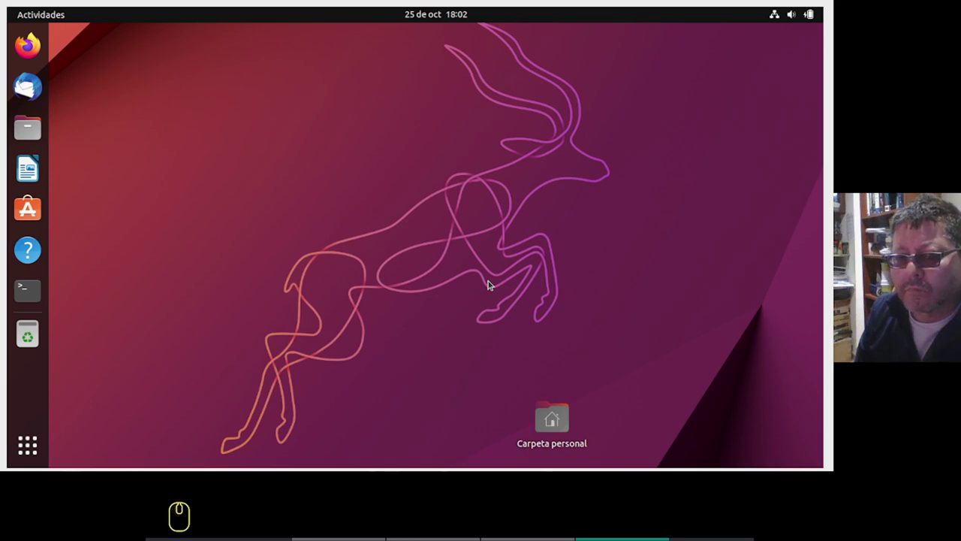